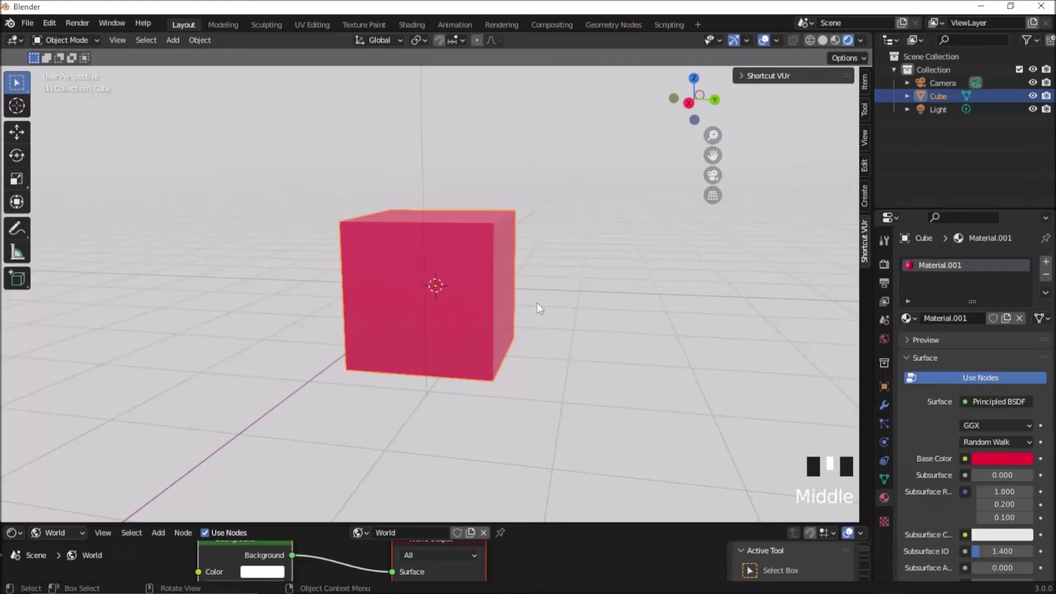
Frame the pink cube in the viewport and align the active camera to that view
{"action": "left_click_drag", "start_coordinate": [524, 315], "coordinate": [453, 328]}
{"action": "scroll", "scroll_direction": "down", "scroll_amount": 3}
{"action": "left_click_drag", "start_coordinate": [545, 326], "coordinate": [229, 106]}
{"action": "left_click", "coordinate": [229, 107]}
{"action": "left_click_drag", "start_coordinate": [418, 182], "coordinate": [537, 180]}
{"action": "key", "text": "ctrl+alt+KP_0"}
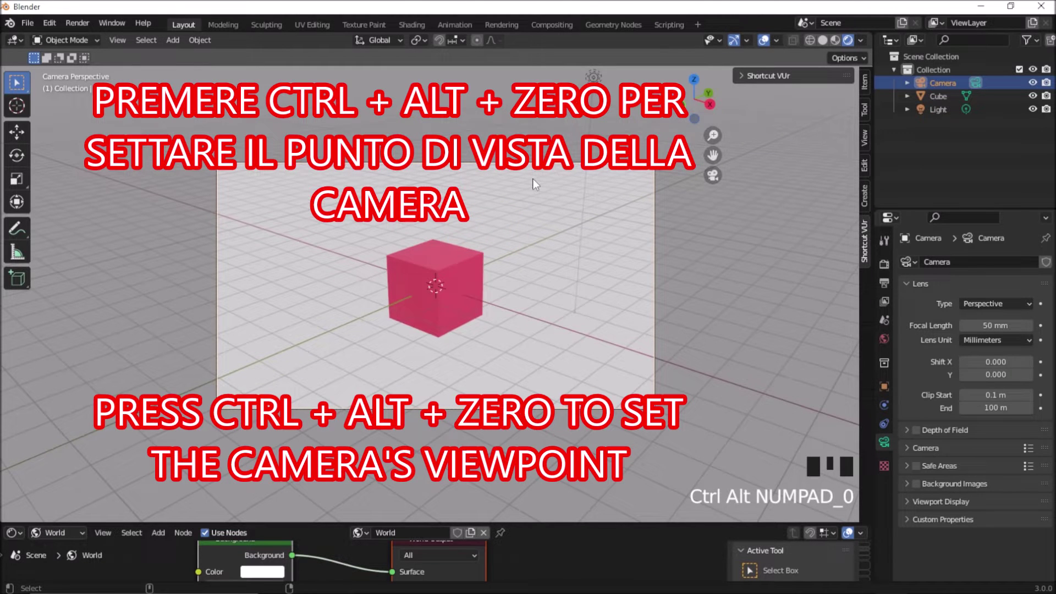
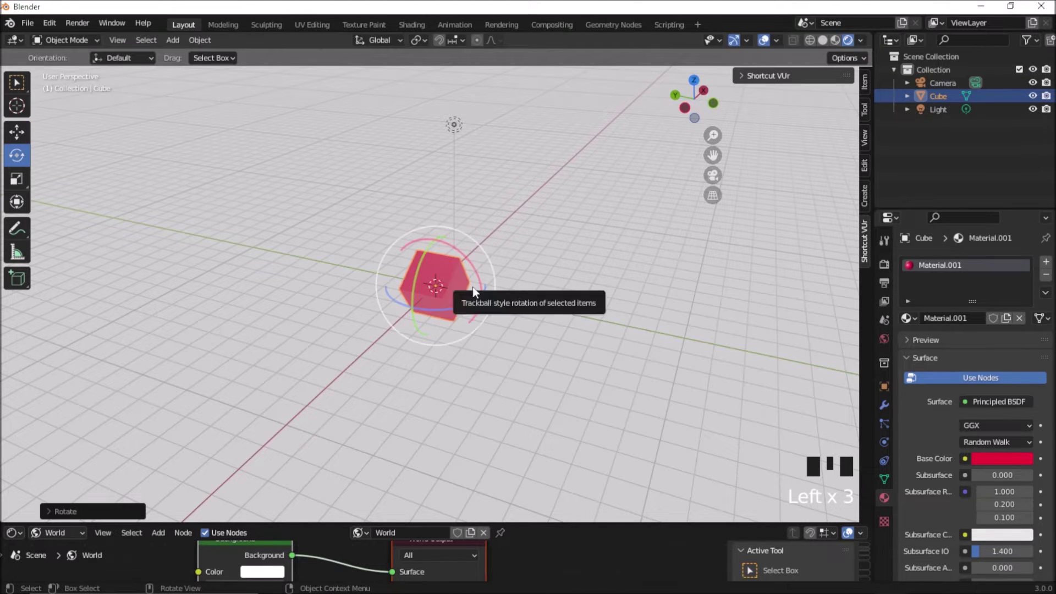
Rotate the pink cube with repeated drags until it sits at a steep diagonal angle
{"action": "left_click_drag", "start_coordinate": [574, 301], "coordinate": [596, 249]}
{"action": "scroll", "scroll_direction": "up", "scroll_amount": 3}
{"action": "left_click_drag", "start_coordinate": [567, 256], "coordinate": [542, 296]}
{"action": "scroll", "scroll_direction": "down", "scroll_amount": 3}
{"action": "scroll", "scroll_direction": "down", "scroll_amount": 3}
{"action": "left_click_drag", "start_coordinate": [486, 299], "coordinate": [450, 308]}
Re-align the camera to the adjusted view so the tilted cube is framed through it
{"action": "scroll", "scroll_direction": "up", "scroll_amount": 3}
{"action": "key", "text": "ctrl+alt+KP_0"}
{"action": "scroll", "scroll_direction": "up", "scroll_amount": 3}
{"action": "middle_click", "coordinate": [528, 282]}
{"action": "scroll", "scroll_direction": "down", "scroll_amount": 3}
{"action": "key", "text": "ctrl+alt+KP_0"}
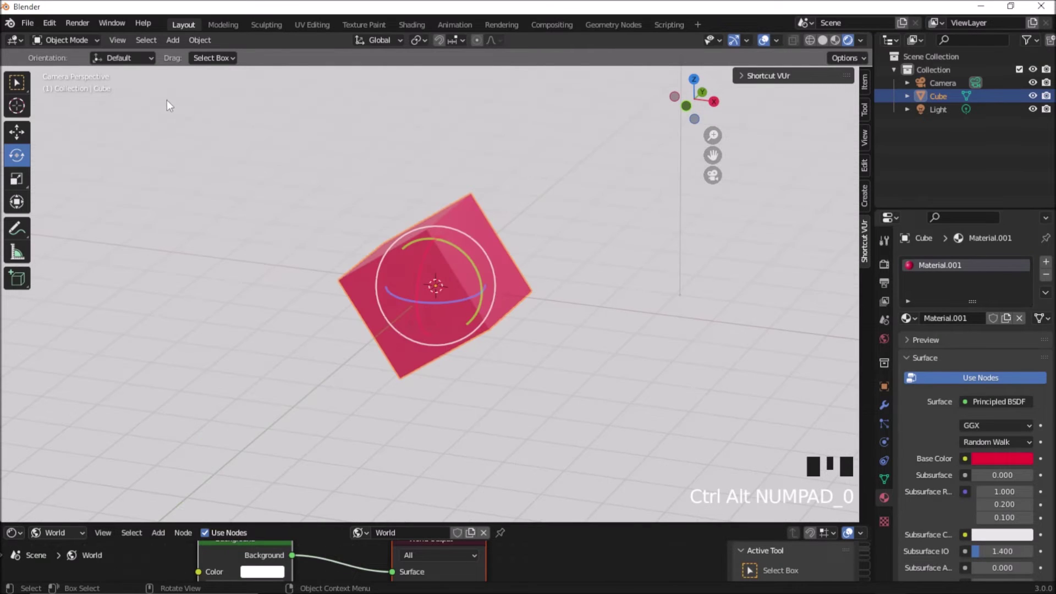
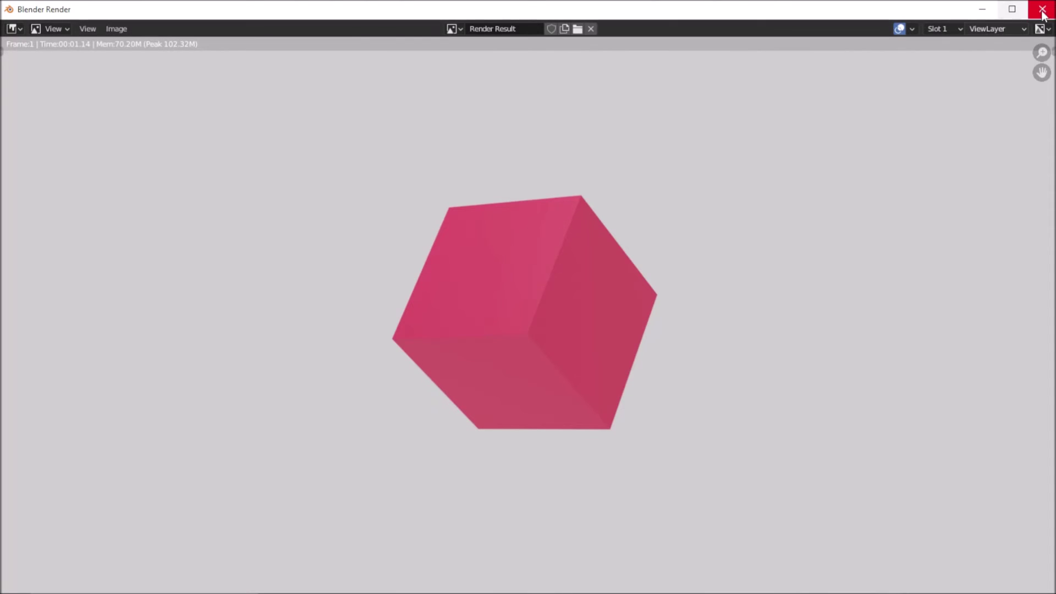
Orbit to an overhead viewpoint of the cube and align the camera to it
{"action": "left_click_drag", "start_coordinate": [580, 293], "coordinate": [513, 369]}
{"action": "key", "text": "ctrl+alt+KP_0"}
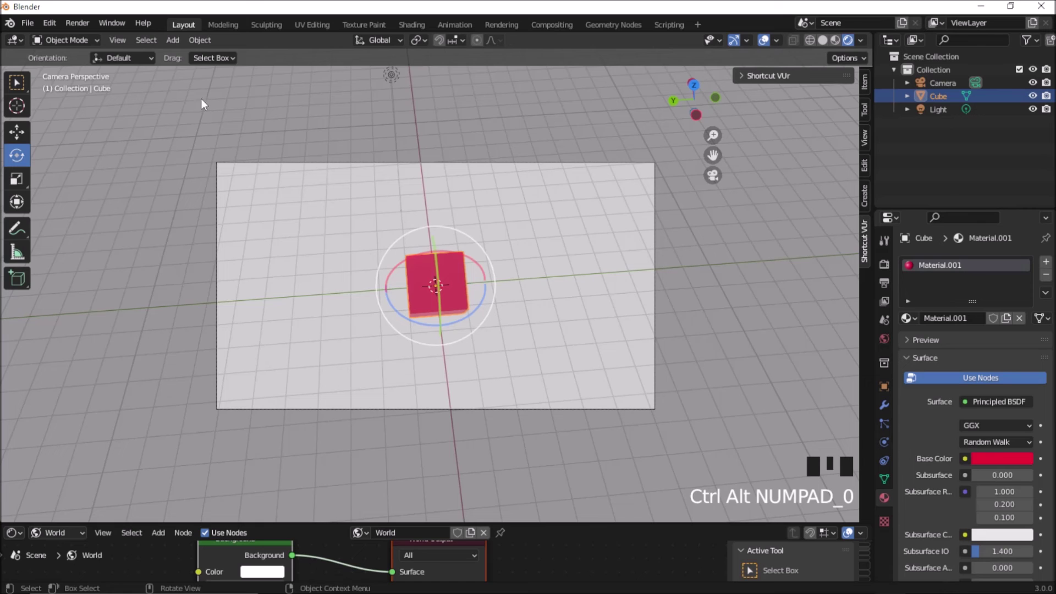